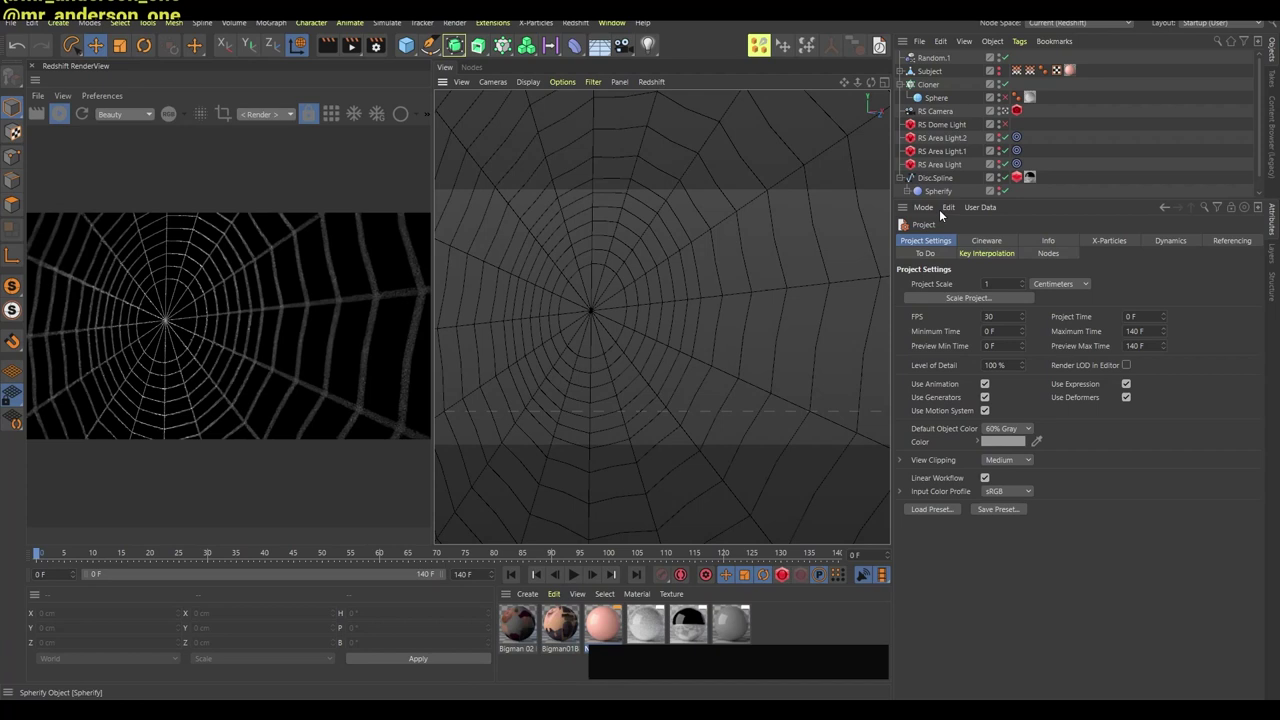
Convert the disc's selected edges into a new Disc.Spline object via Edge to Spline
left_click(714, 303)
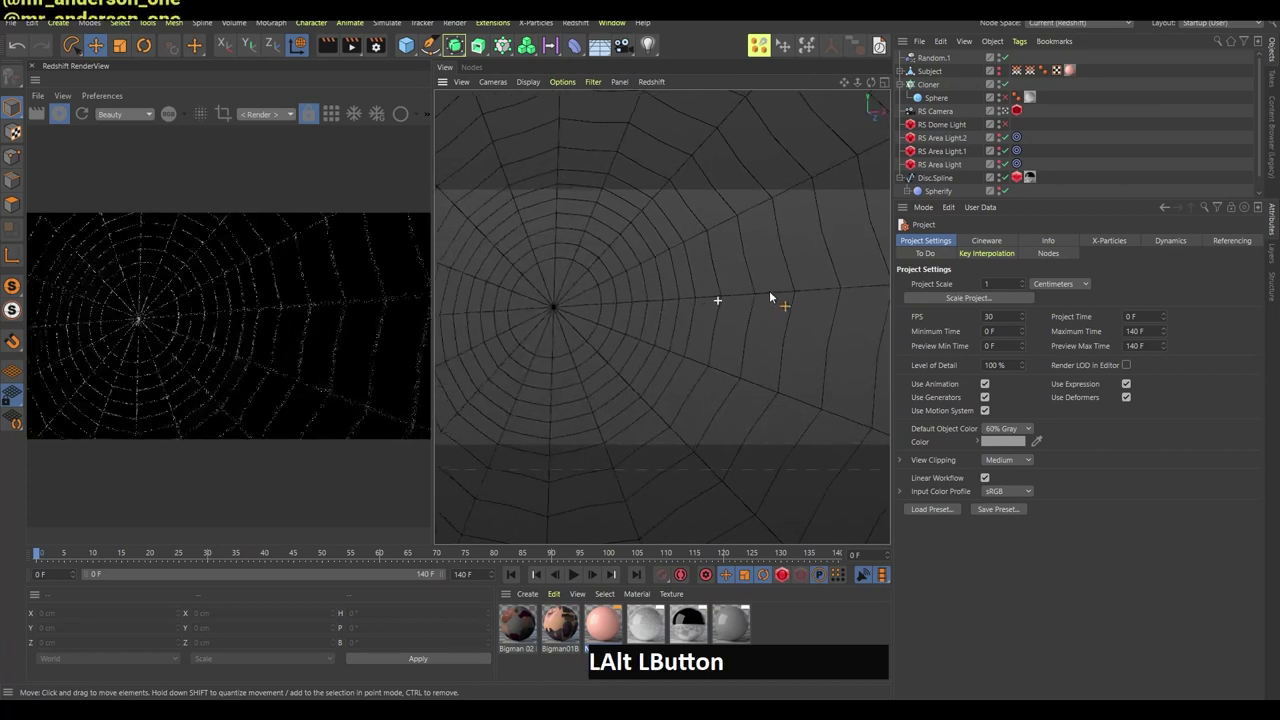
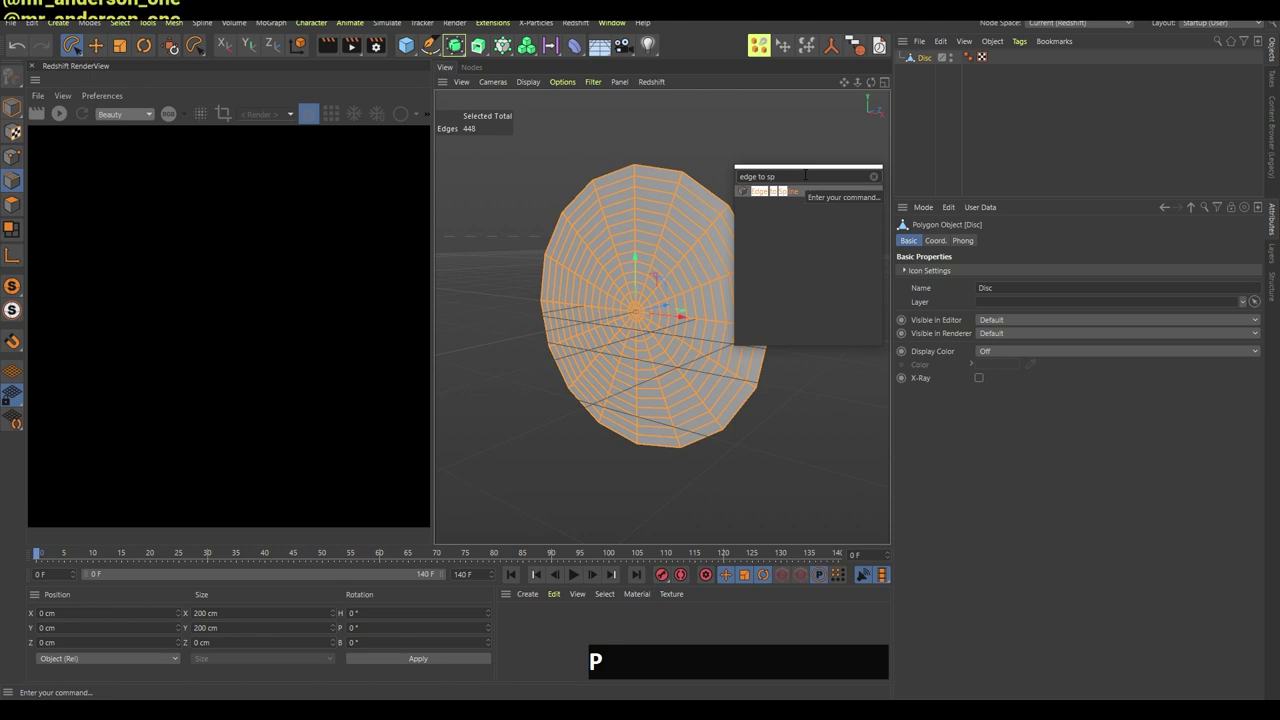
key("Return")
left_click(907, 61)
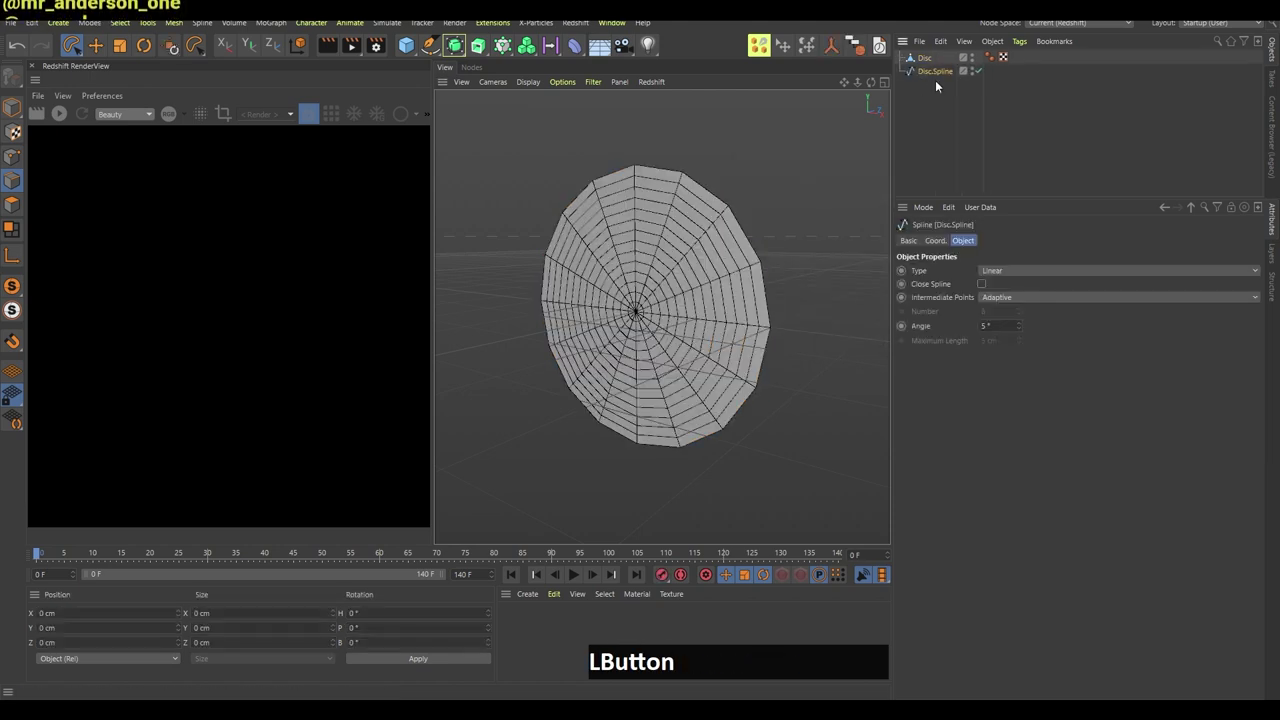
Delete the original Disc and select Disc.Spline to subdivide its points
left_click(929, 59)
key("Delete")
left_click(940, 62)
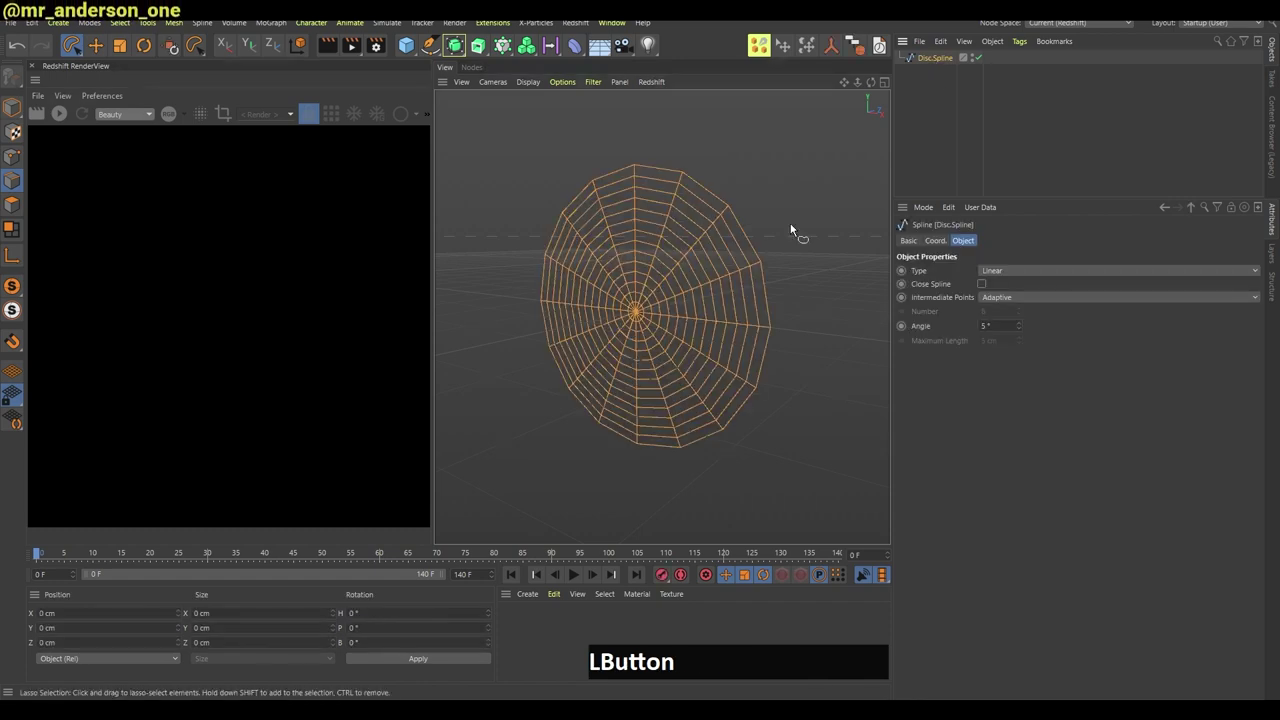
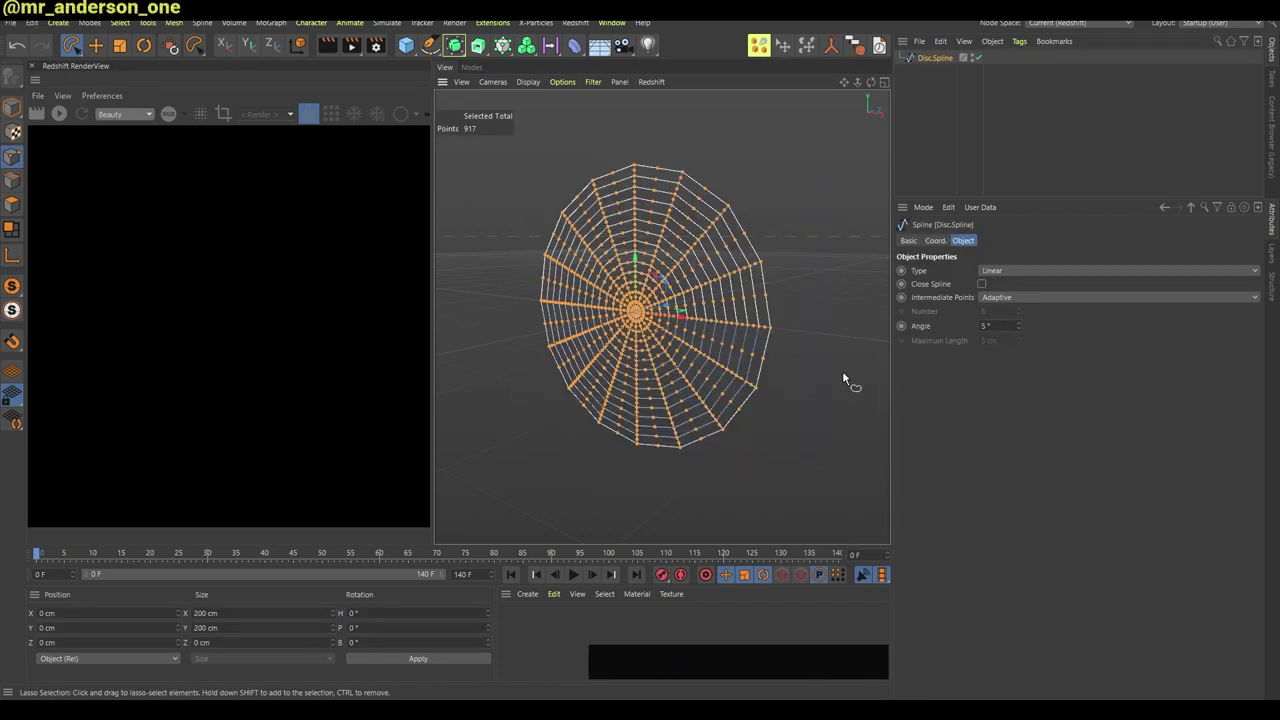
Add a Spherify deformer under Disc.Spline and scale it smaller than the web
key("shift+c")
key("s")
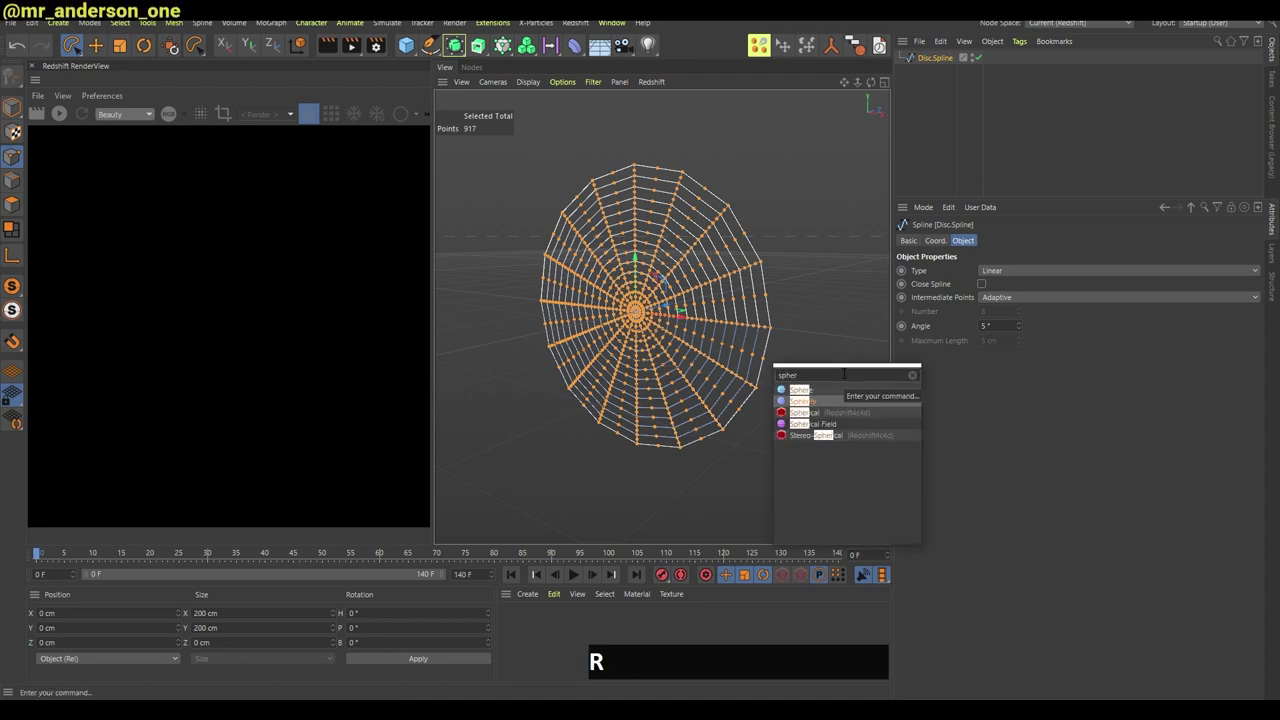
left_click(827, 401)
key("t")
left_click(842, 161)
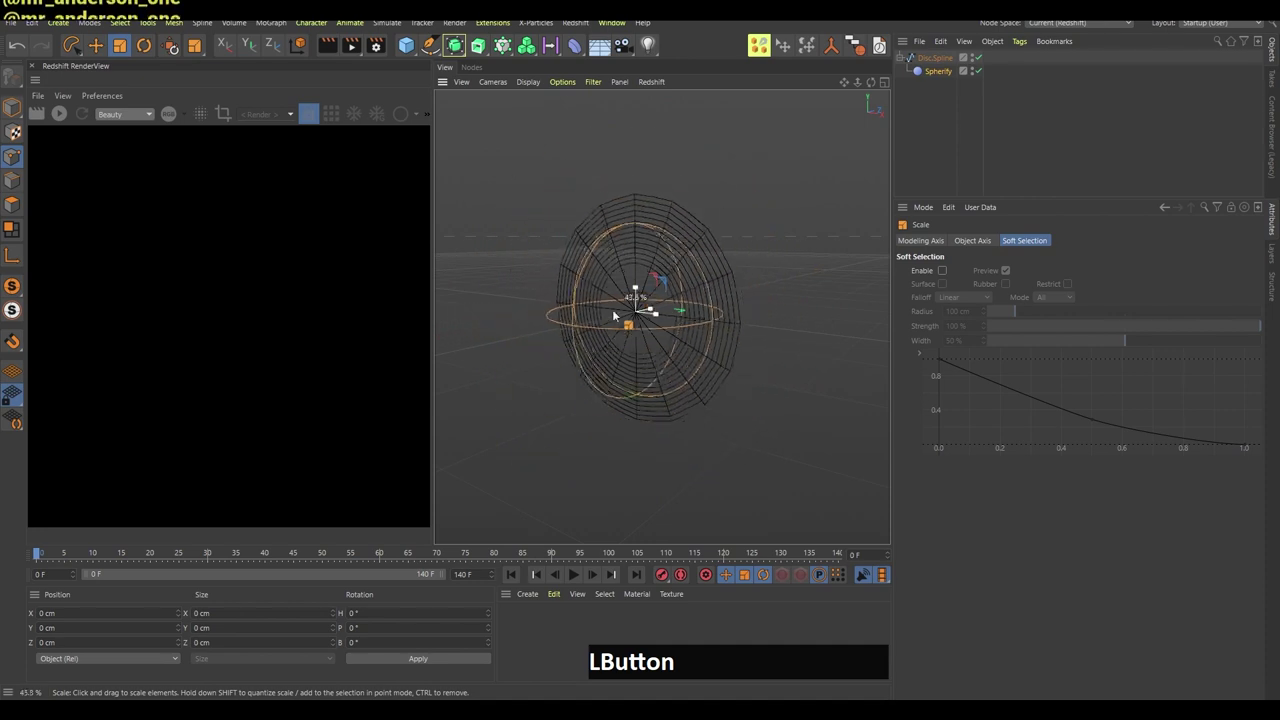
Add a Spherical Field to Spherify's falloff and scale it up around the web
left_click(943, 100)
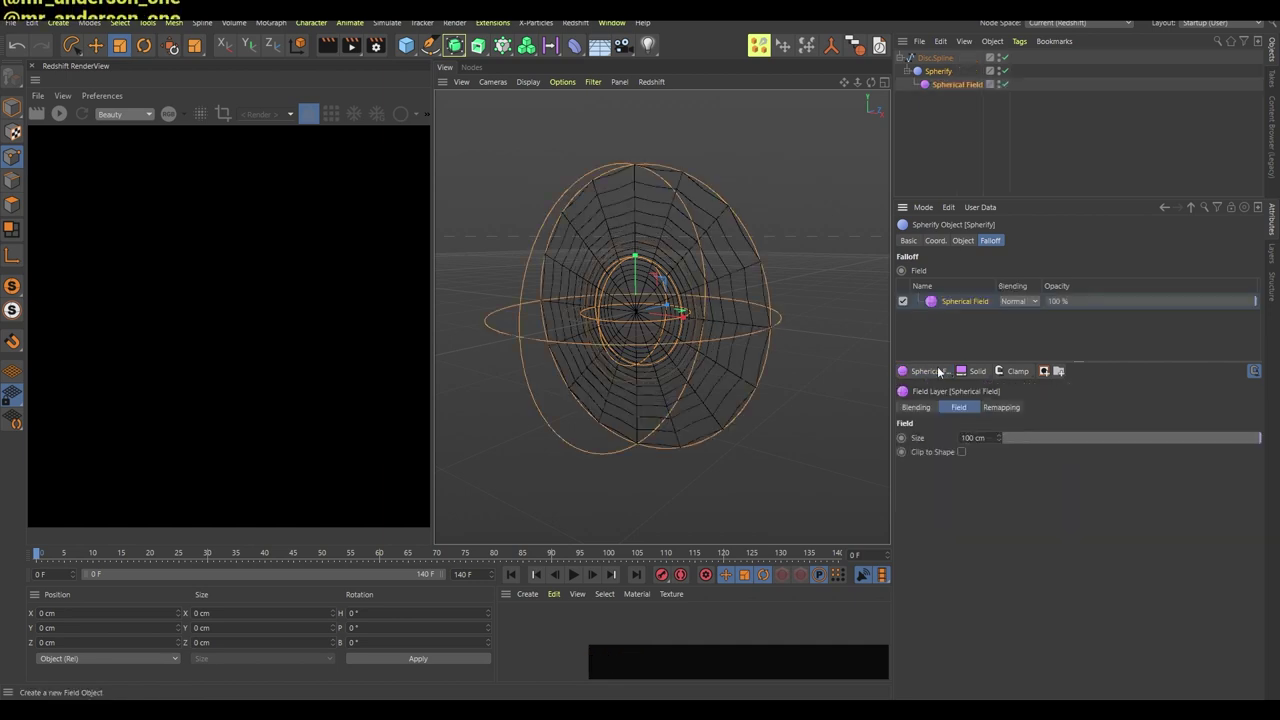
key("t")
left_click(842, 218)
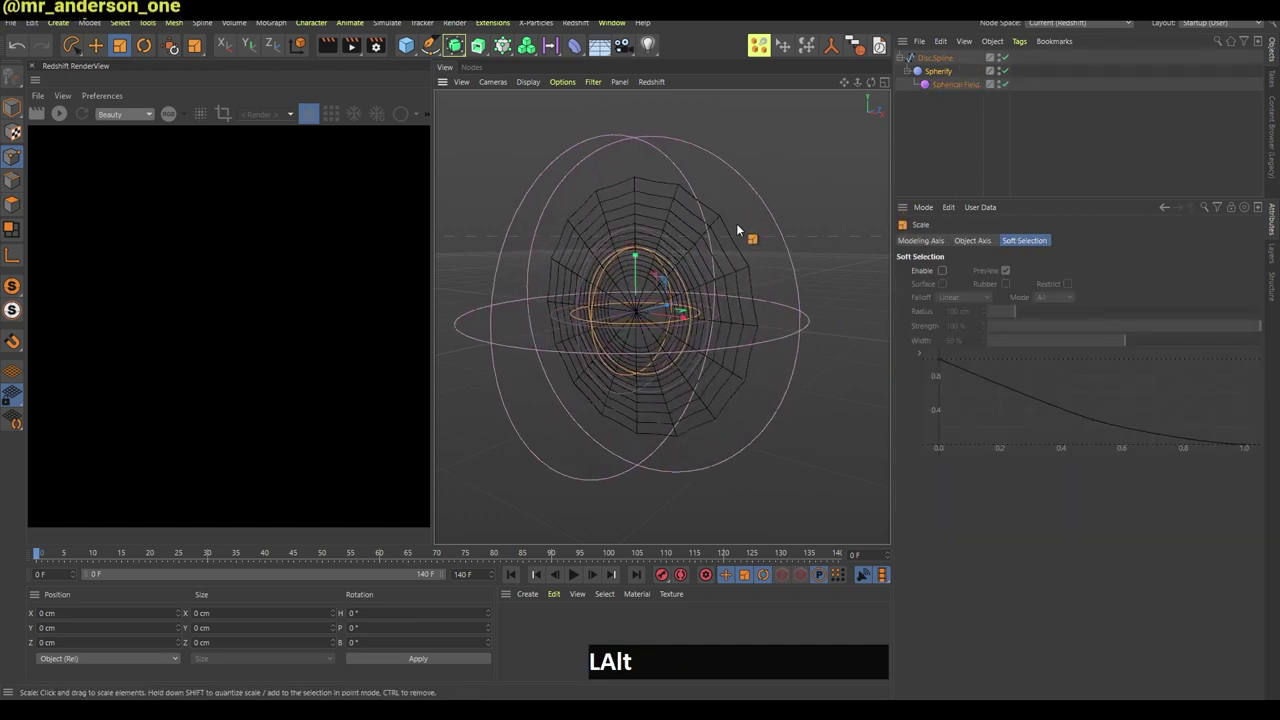
Render the bulged web through the RS Camera view
right_click(734, 245)
left_click(738, 263)
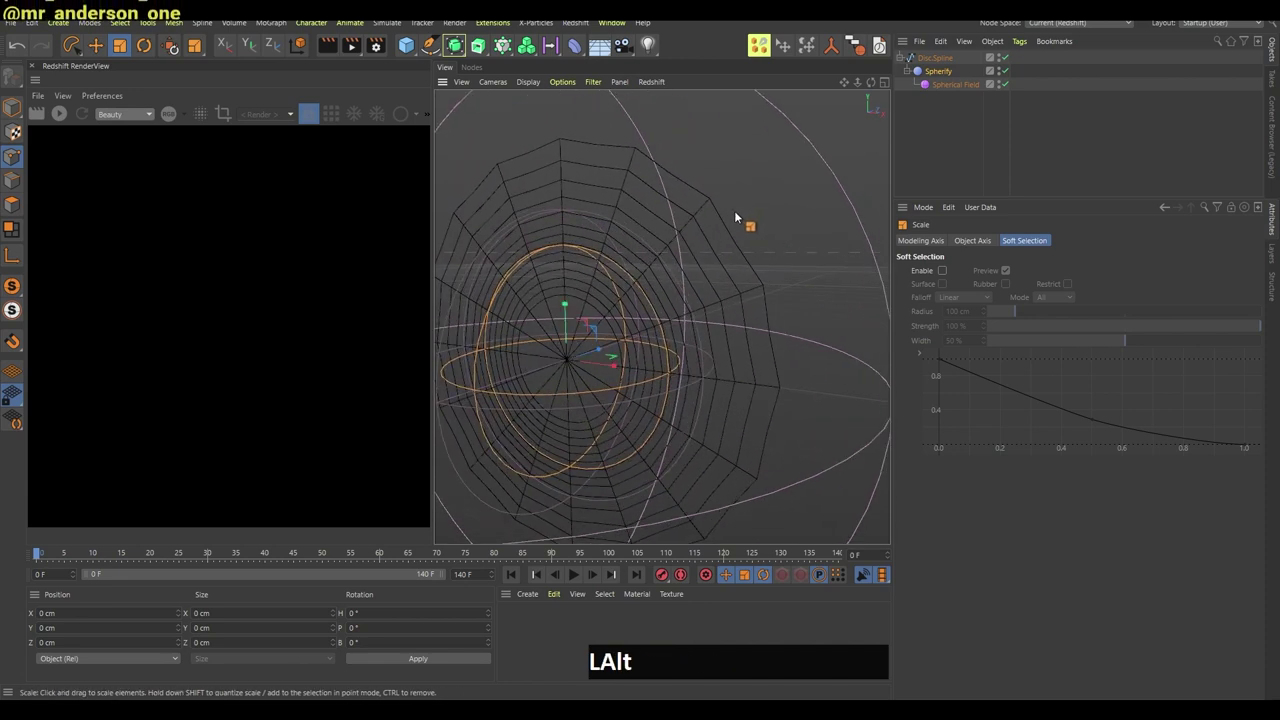
middle_click(807, 210)
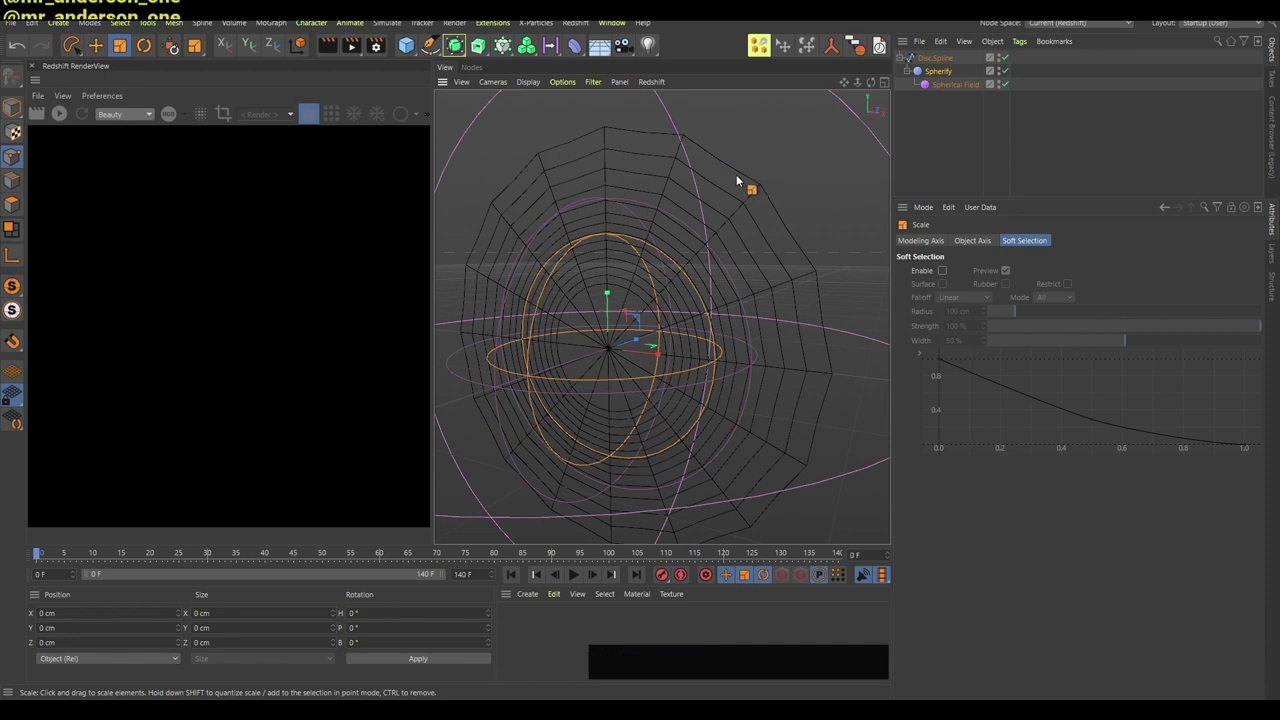